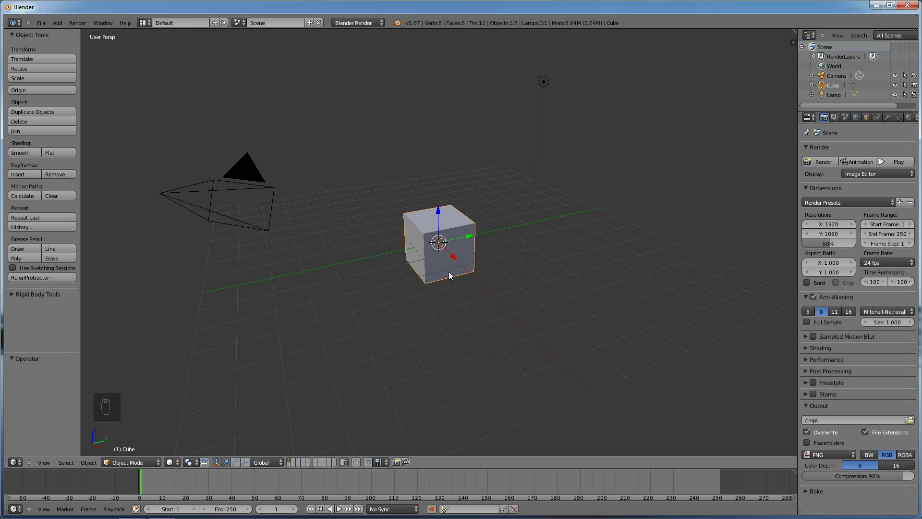
Step: Delete the default lamp and then the default cube, leaving only the camera
{"action": "left_click_drag", "start_coordinate": [544, 85], "coordinate": [542, 93]}
{"action": "key", "text": "x"}
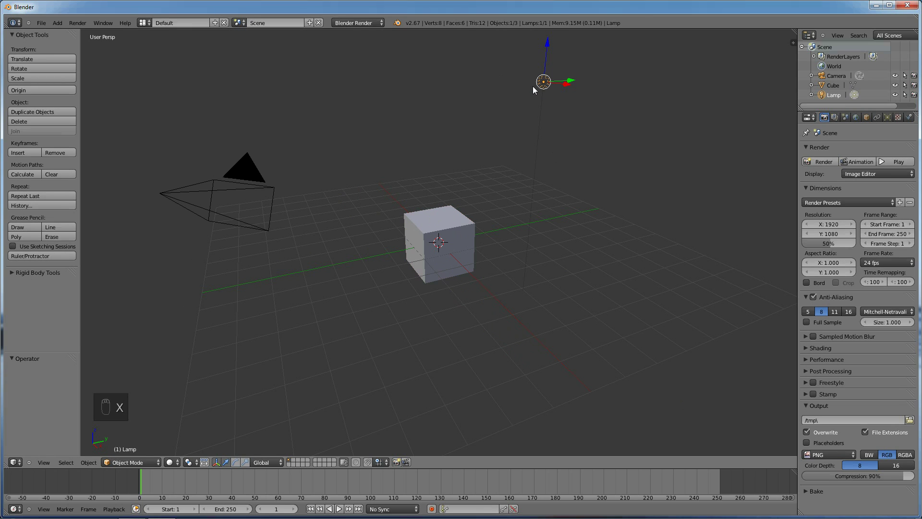
{"action": "key", "text": "x"}
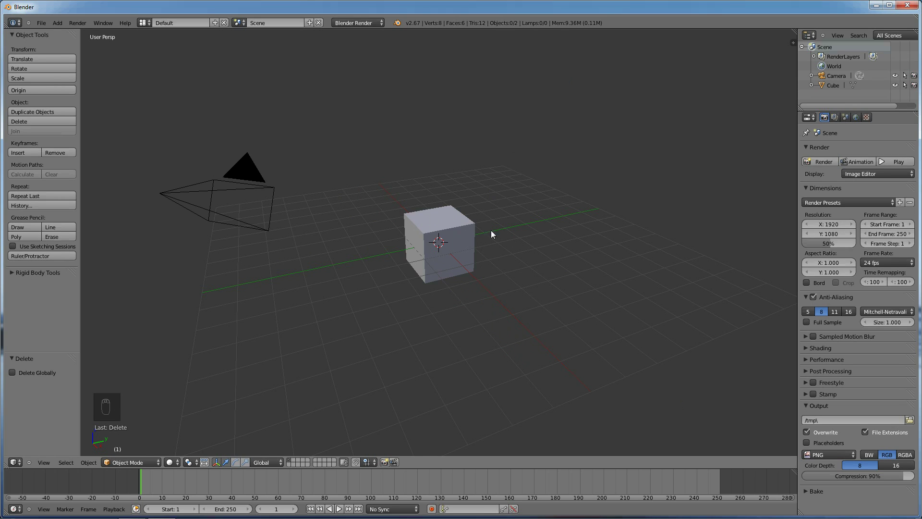
{"action": "right_click", "coordinate": [455, 232]}
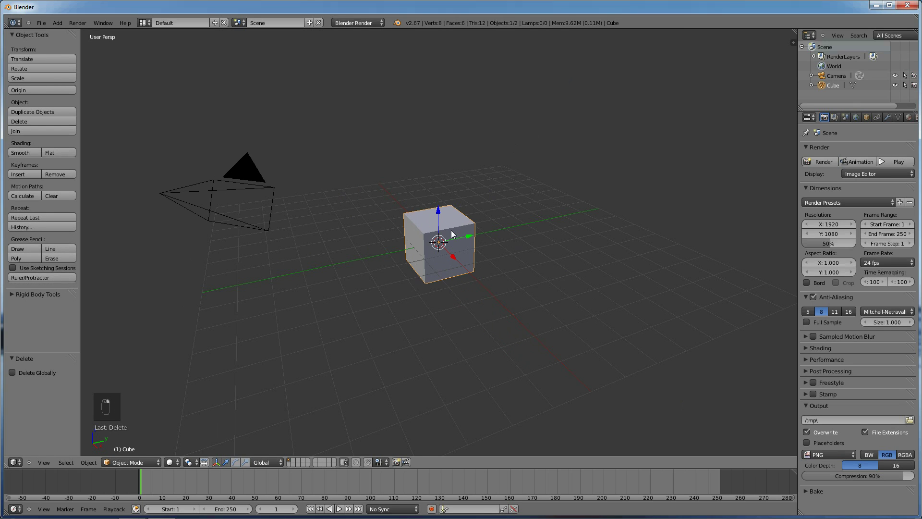
{"action": "key", "text": "x"}
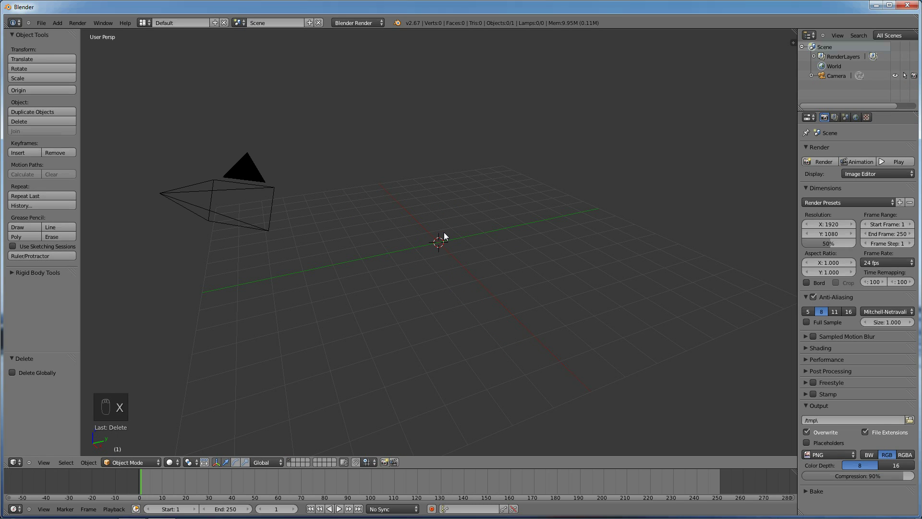
Step: Add a ground plane and scale it up to about eight times its size
{"action": "key", "text": "shift+a"}
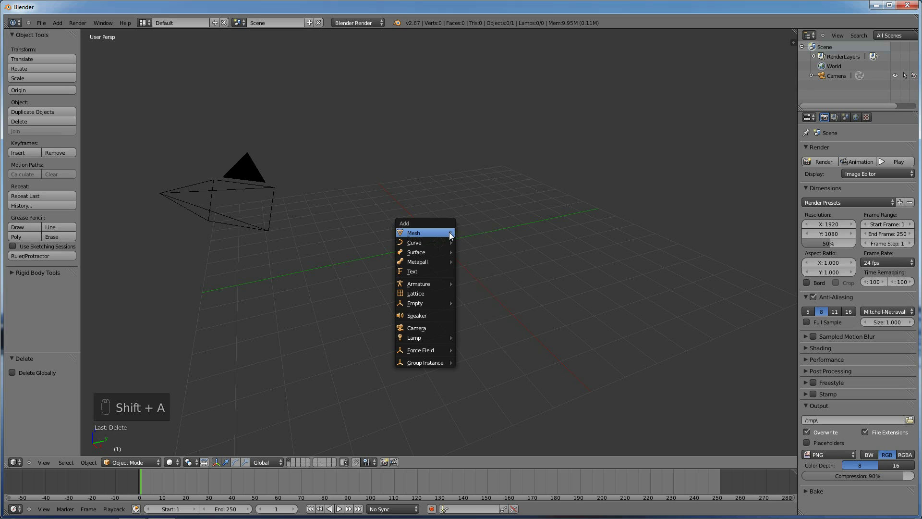
{"action": "key", "text": "s"}
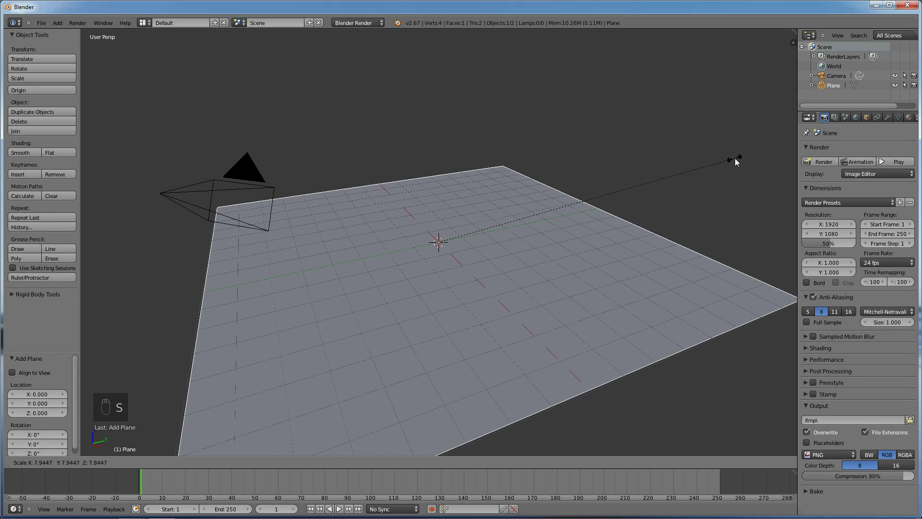
{"action": "left_click_drag", "start_coordinate": [738, 160], "coordinate": [291, 395]}
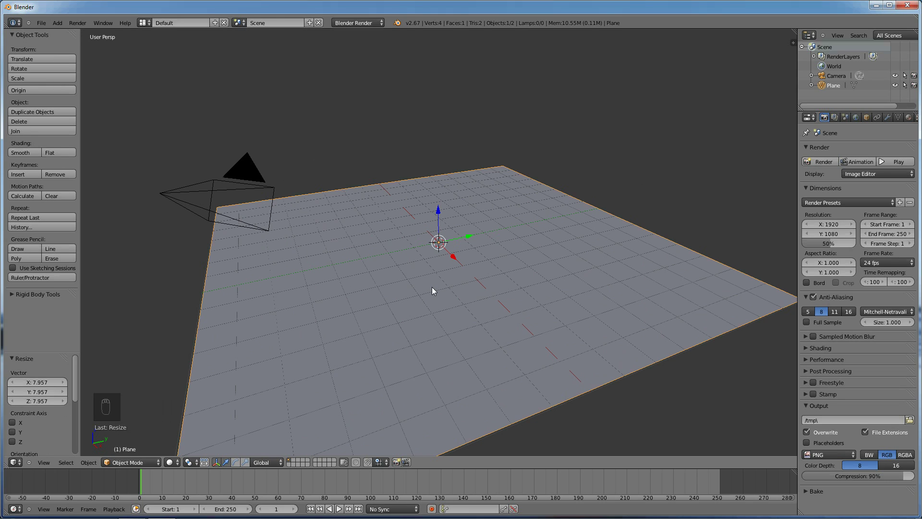
Step: Add a Suzanne monkey head and raise it slightly above the ground plane
{"action": "key", "text": "shift+a"}
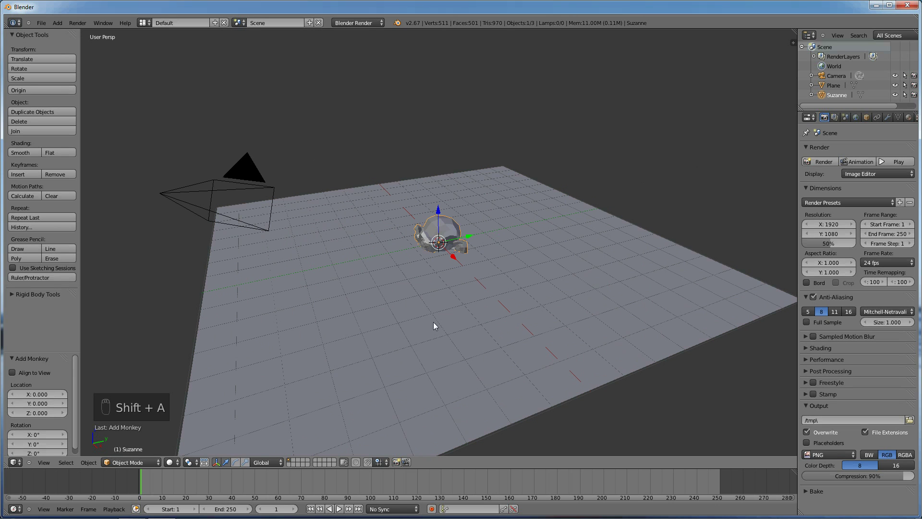
{"action": "key", "text": "ctrl+space"}
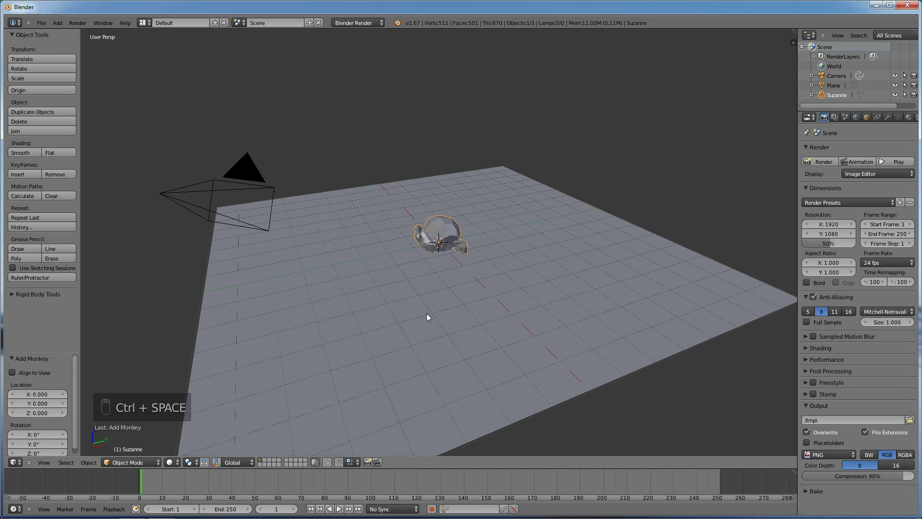
{"action": "middle_click", "coordinate": [442, 303]}
{"action": "middle_click", "coordinate": [432, 298]}
{"action": "middle_click", "coordinate": [420, 289]}
{"action": "key", "text": "g"}
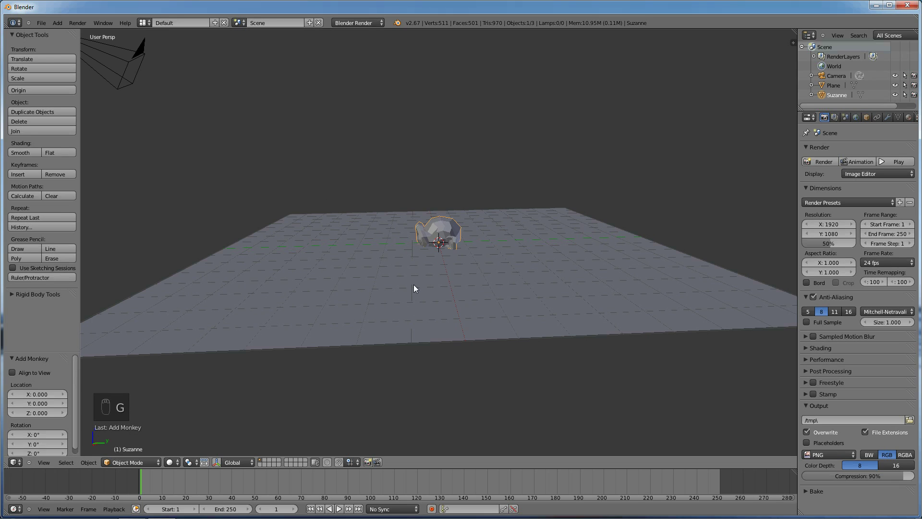
{"action": "key", "text": "r"}
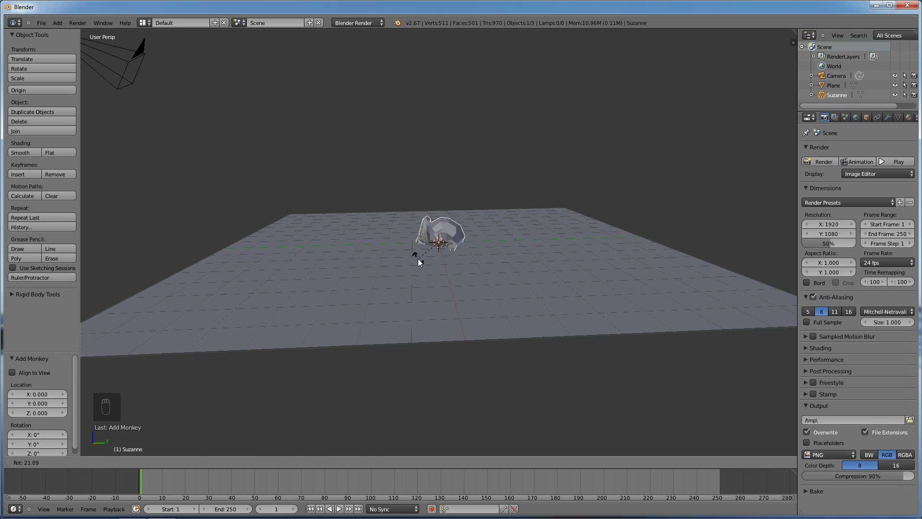
{"action": "key", "text": "g"}
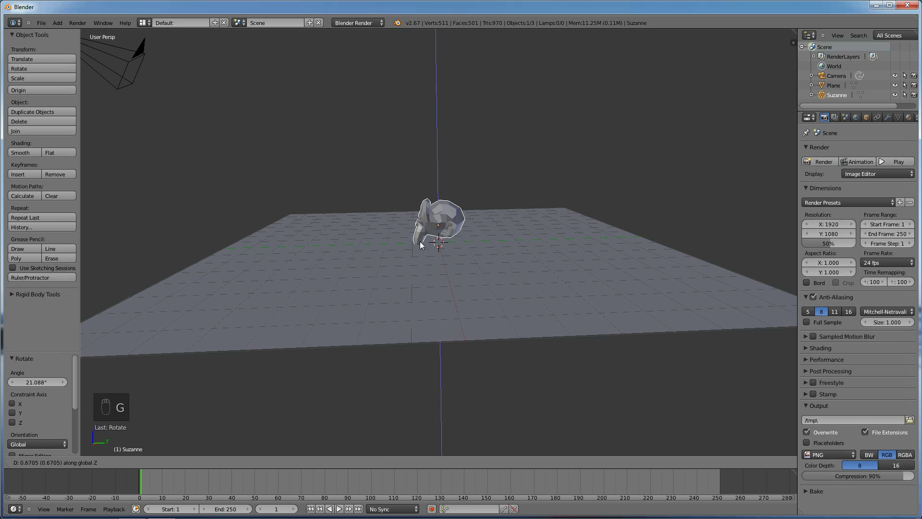
{"action": "left_click_drag", "start_coordinate": [423, 247], "coordinate": [483, 236]}
{"action": "key", "text": "r"}
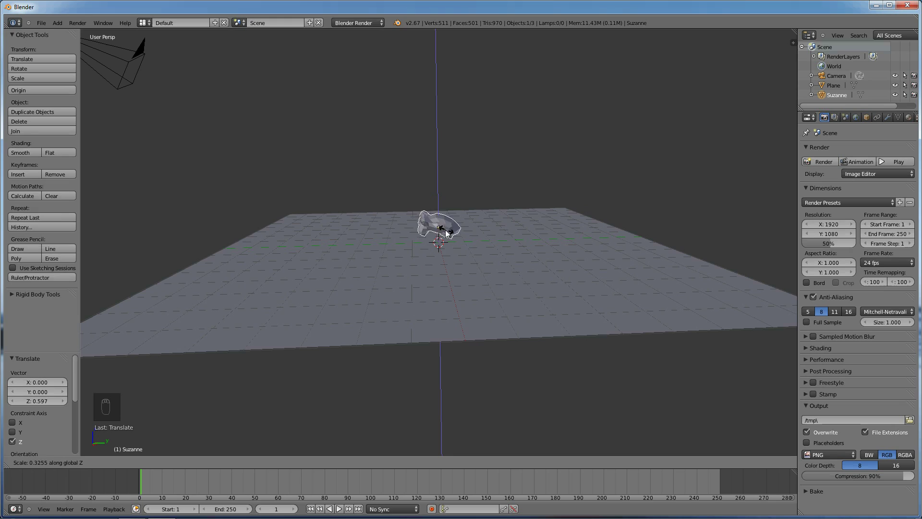
{"action": "left_click_drag", "start_coordinate": [461, 244], "coordinate": [389, 260]}
Step: Tilt the monkey head roughly 14 degrees and confirm its new rotation
{"action": "left_click_drag", "start_coordinate": [335, 268], "coordinate": [132, 255]}
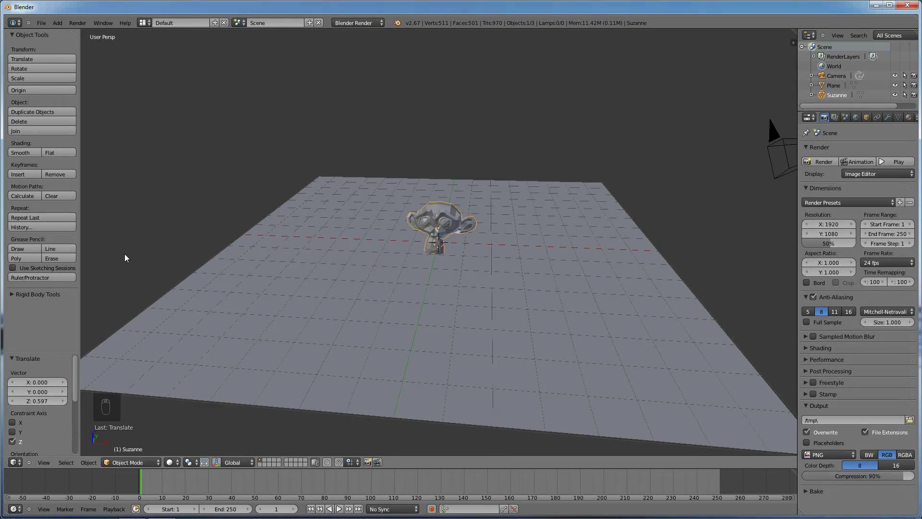
{"action": "key", "text": "r"}
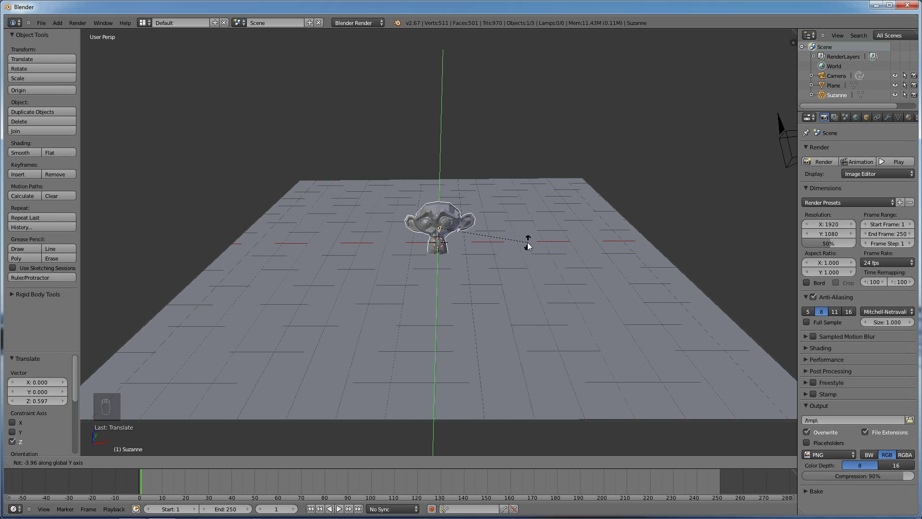
{"action": "left_click_drag", "start_coordinate": [539, 270], "coordinate": [507, 260]}
{"action": "middle_click", "coordinate": [465, 236]}
{"action": "middle_click", "coordinate": [464, 250]}
{"action": "key", "text": "x"}
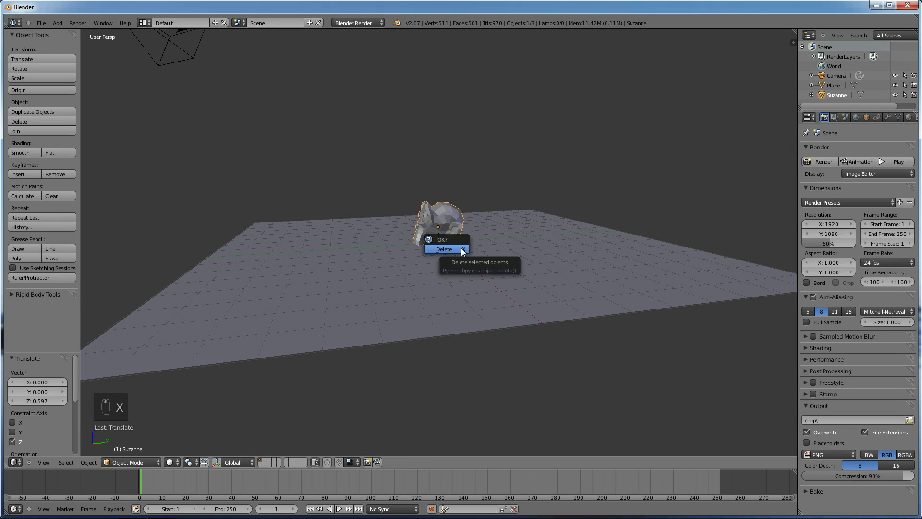
{"action": "key", "text": "r"}
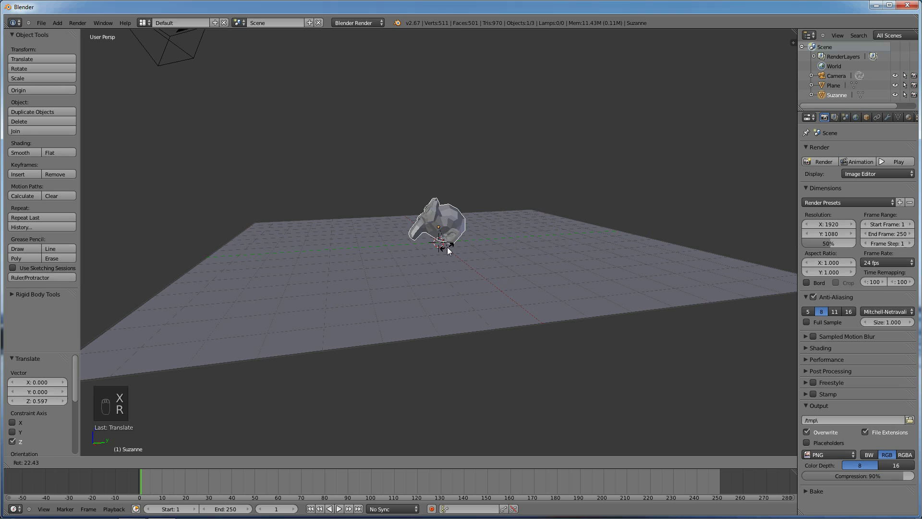
{"action": "left_click_drag", "start_coordinate": [454, 250], "coordinate": [457, 266]}
{"action": "left_click_drag", "start_coordinate": [470, 267], "coordinate": [494, 265]}
{"action": "left_click", "coordinate": [543, 267]}
Step: Add a Subdivision Surface modifier at level 3 to Suzanne and apply it to the mesh
{"action": "left_click", "coordinate": [561, 276]}
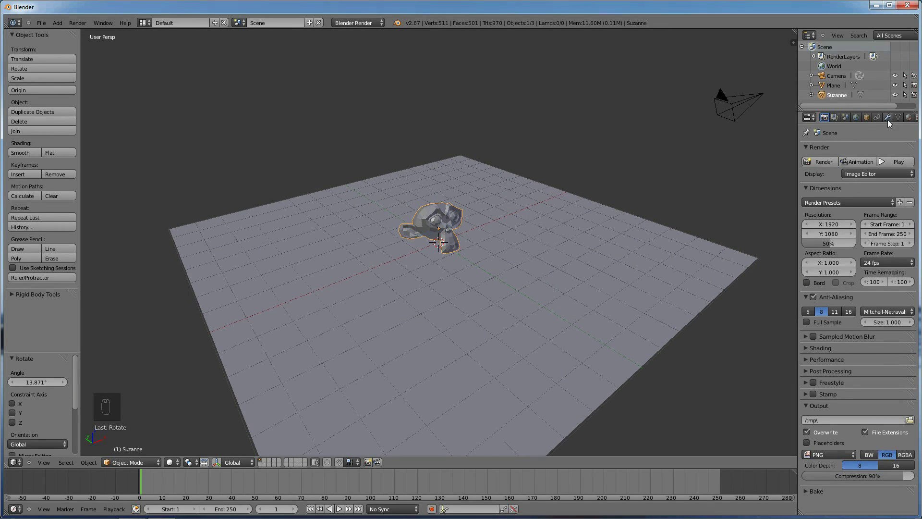
{"action": "left_click_drag", "start_coordinate": [890, 119], "coordinate": [720, 311]}
{"action": "left_click_drag", "start_coordinate": [855, 219], "coordinate": [707, 249]}
{"action": "left_click", "coordinate": [690, 254]}
{"action": "left_click", "coordinate": [661, 254]}
{"action": "middle_click", "coordinate": [655, 252]}
{"action": "left_click_drag", "start_coordinate": [653, 247], "coordinate": [555, 243]}
{"action": "middle_click", "coordinate": [555, 244]}
{"action": "left_click", "coordinate": [555, 244]}
{"action": "left_click_drag", "start_coordinate": [543, 244], "coordinate": [487, 203]}
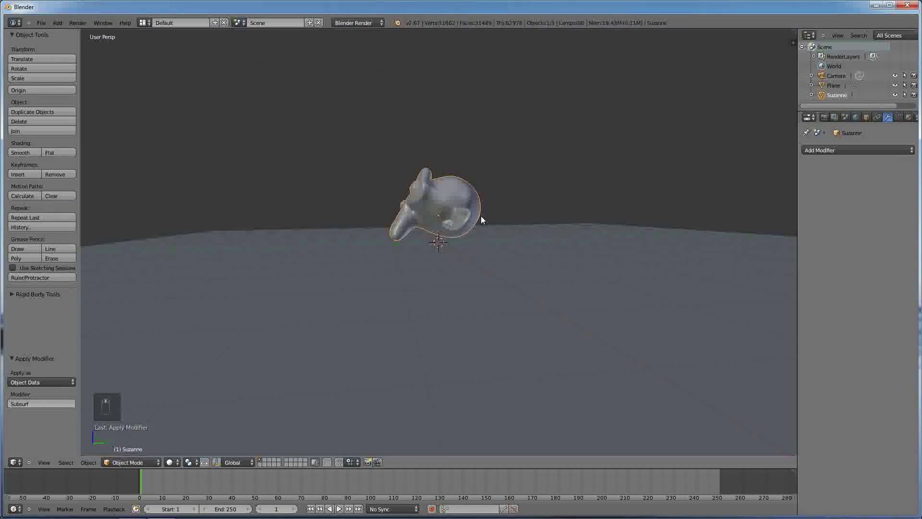
Step: Change the render engine from Blender Render to Cycles Render, viewing from above the plane
{"action": "left_click_drag", "start_coordinate": [580, 236], "coordinate": [600, 264]}
{"action": "middle_click", "coordinate": [597, 262]}
{"action": "middle_click", "coordinate": [596, 259]}
{"action": "left_click_drag", "start_coordinate": [585, 239], "coordinate": [361, 29]}
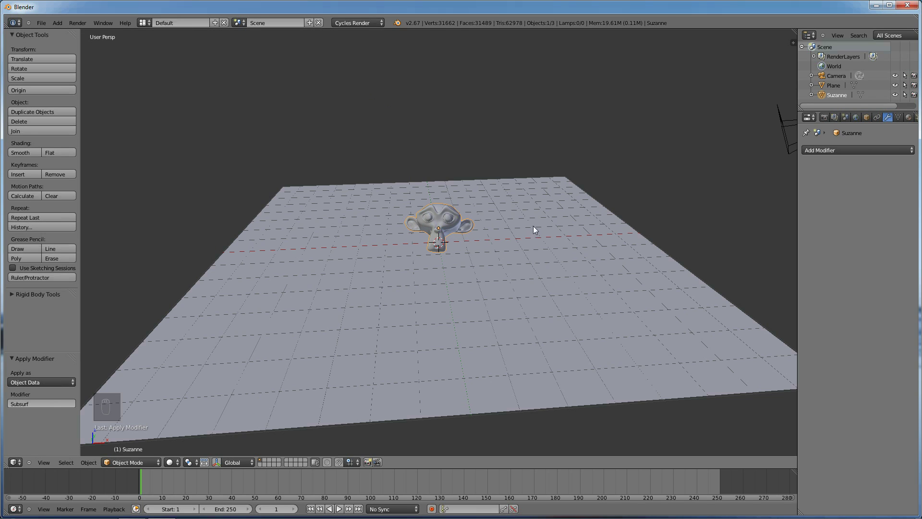
{"action": "left_click_drag", "start_coordinate": [523, 238], "coordinate": [507, 243]}
{"action": "left_click_drag", "start_coordinate": [500, 245], "coordinate": [456, 241]}
{"action": "left_click", "coordinate": [451, 241]}
{"action": "middle_click", "coordinate": [453, 242]}
{"action": "left_click", "coordinate": [532, 224]}
{"action": "middle_click", "coordinate": [531, 231]}
{"action": "left_click_drag", "start_coordinate": [534, 237], "coordinate": [554, 314]}
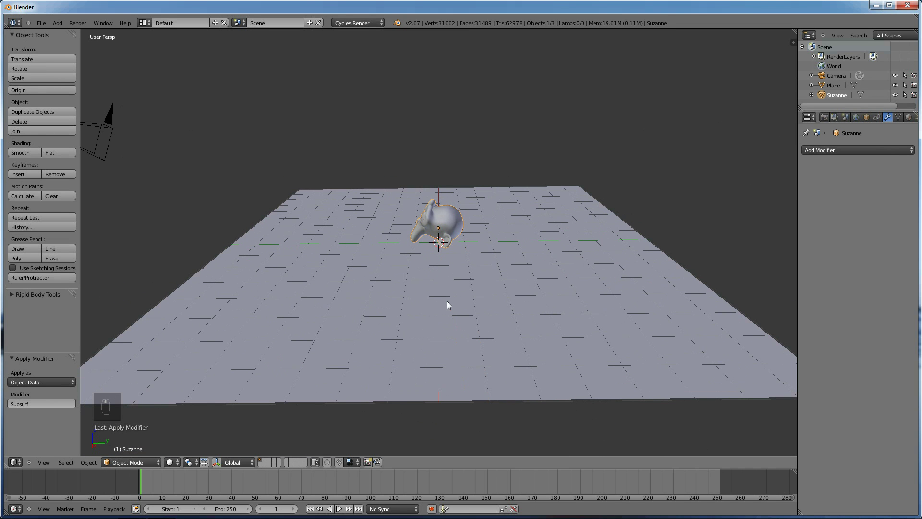
{"action": "left_click_drag", "start_coordinate": [449, 301], "coordinate": [495, 293]}
{"action": "left_click_drag", "start_coordinate": [524, 294], "coordinate": [546, 295]}
{"action": "left_click_drag", "start_coordinate": [555, 296], "coordinate": [507, 296]}
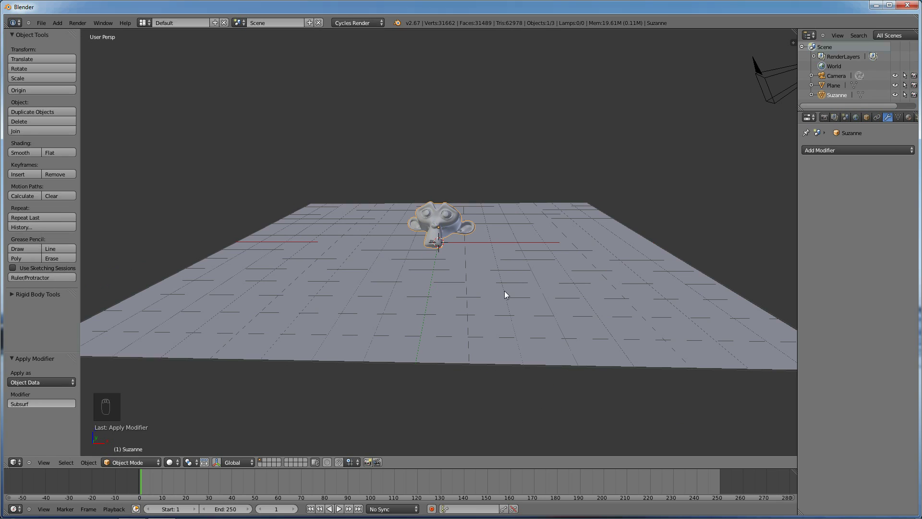
{"action": "middle_click", "coordinate": [508, 294]}
{"action": "left_click_drag", "start_coordinate": [508, 296], "coordinate": [501, 306]}
{"action": "middle_click", "coordinate": [501, 307]}
{"action": "middle_click", "coordinate": [536, 317]}
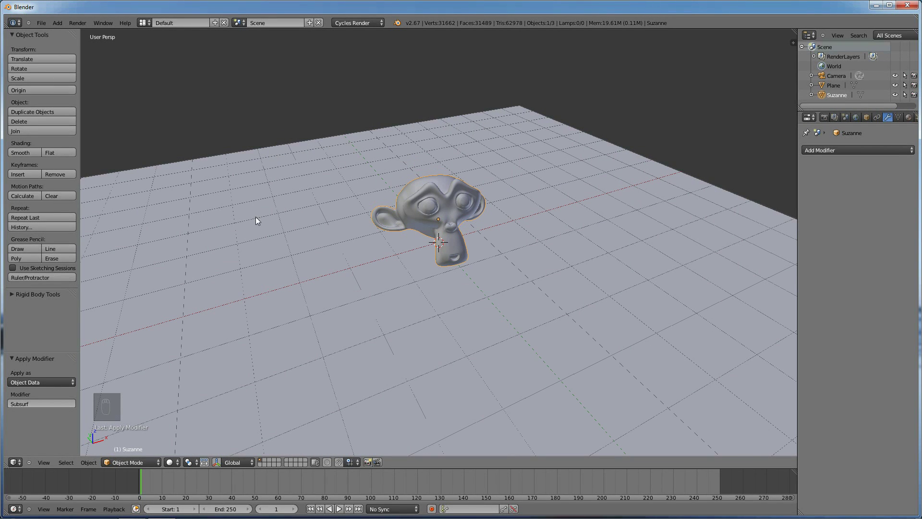
{"action": "left_click_drag", "start_coordinate": [553, 279], "coordinate": [526, 276]}
{"action": "middle_click", "coordinate": [526, 265]}
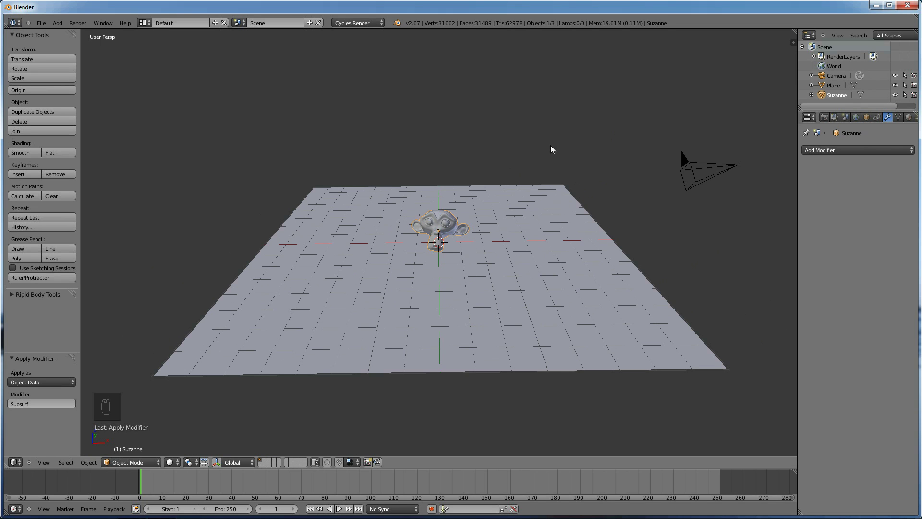
{"action": "left_click_drag", "start_coordinate": [488, 266], "coordinate": [486, 266]}
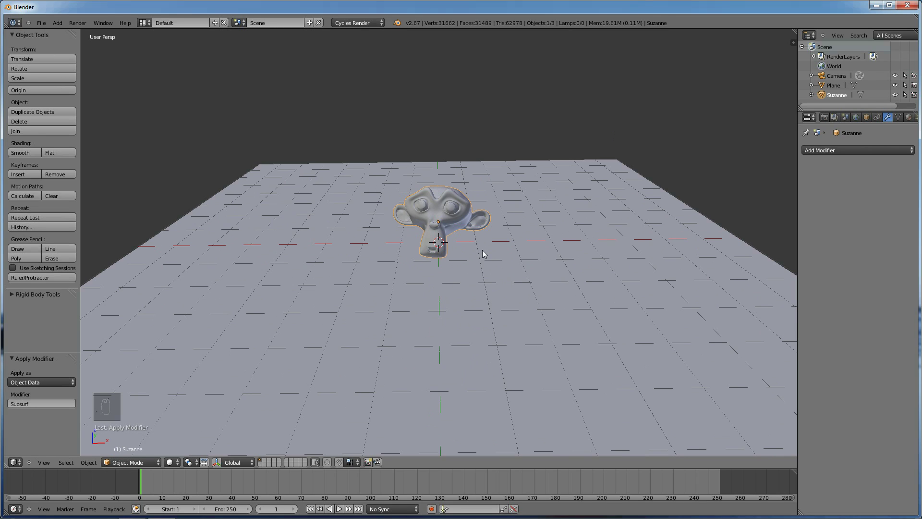
Step: Add a second plane, raise it high above the floor and slide it sideways along X
{"action": "key", "text": "shift+a"}
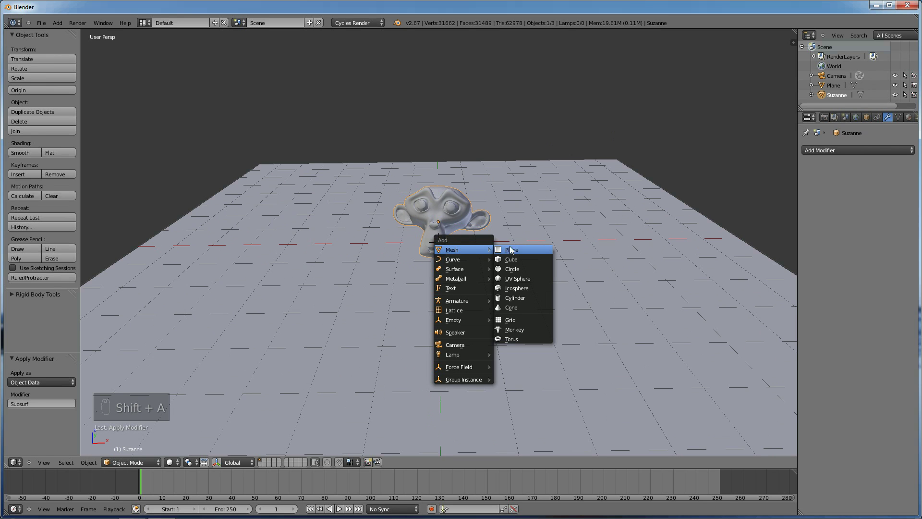
{"action": "key", "text": "g"}
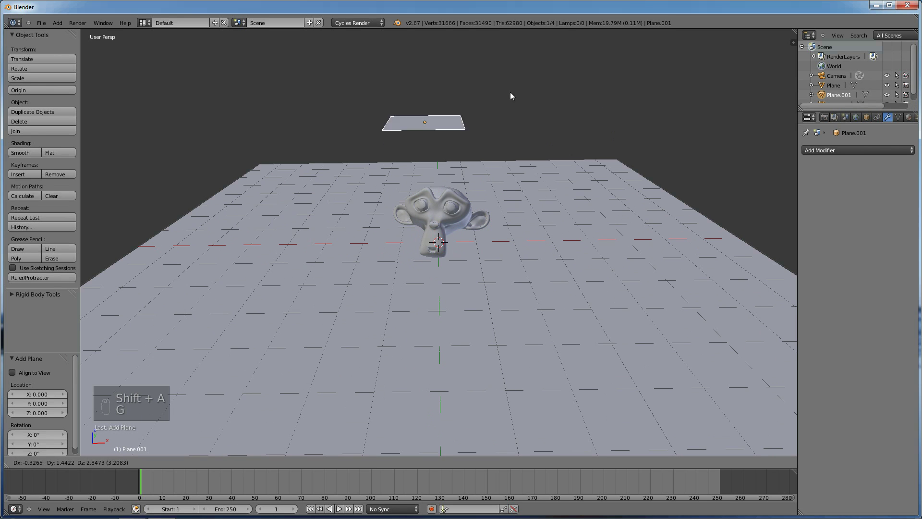
{"action": "left_click_drag", "start_coordinate": [521, 86], "coordinate": [490, 128]}
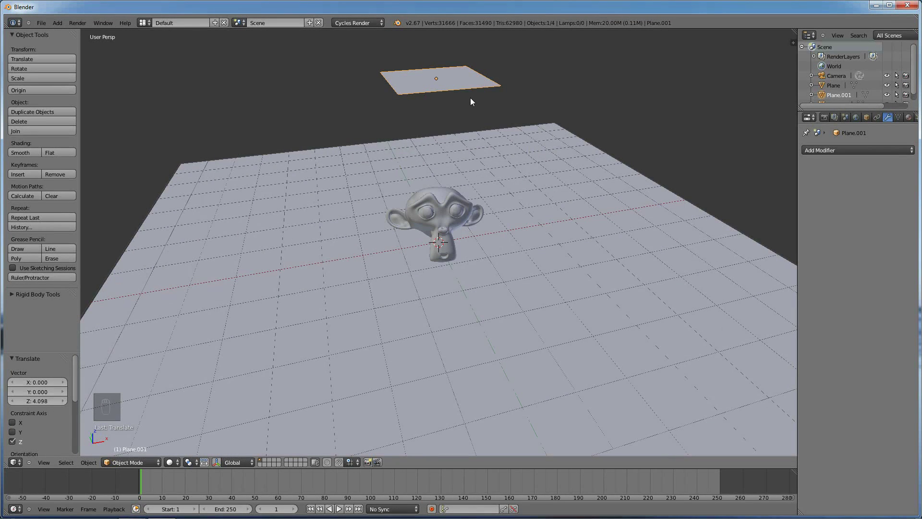
{"action": "key", "text": "g"}
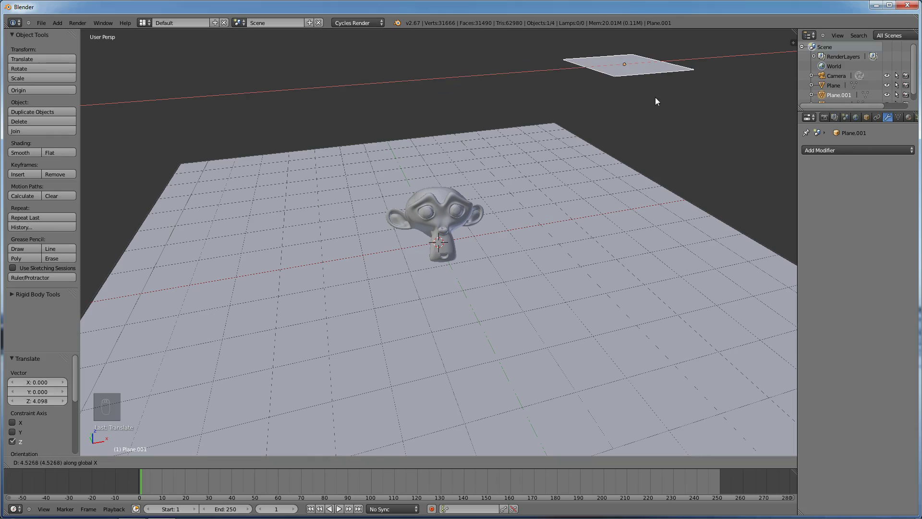
{"action": "left_click_drag", "start_coordinate": [670, 100], "coordinate": [699, 127]}
{"action": "middle_click", "coordinate": [699, 128]}
{"action": "left_click", "coordinate": [760, 133]}
Step: Adjust the overhead plane's X offset and height so it sits above and beside Suzanne
{"action": "left_click_drag", "start_coordinate": [788, 134], "coordinate": [689, 146]}
{"action": "middle_click", "coordinate": [690, 145]}
{"action": "middle_click", "coordinate": [553, 130]}
{"action": "key", "text": "g"}
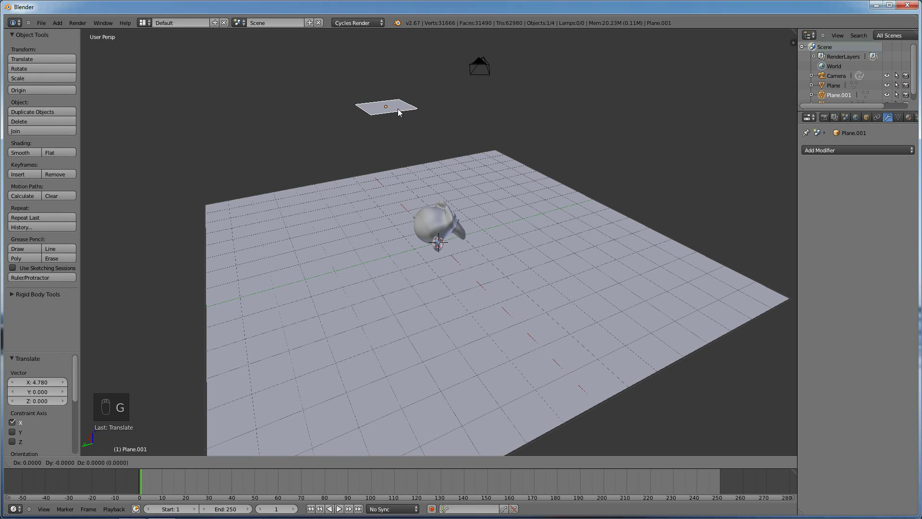
{"action": "left_click", "coordinate": [378, 100]}
{"action": "key", "text": "g"}
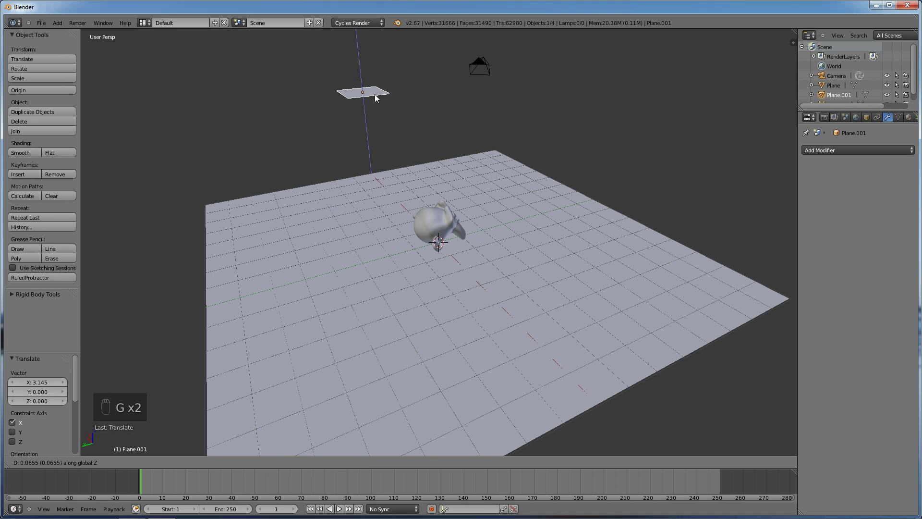
{"action": "key", "text": "g"}
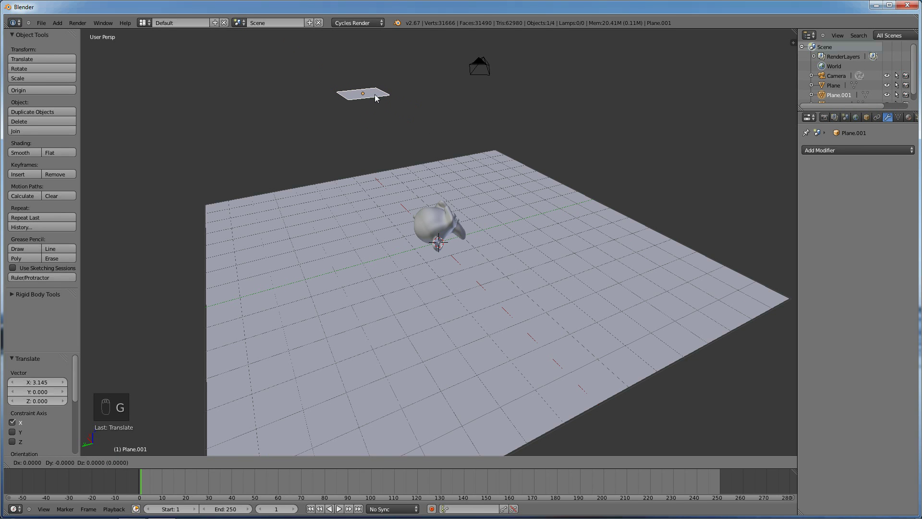
{"action": "left_click_drag", "start_coordinate": [437, 91], "coordinate": [383, 100]}
{"action": "middle_click", "coordinate": [389, 108]}
{"action": "middle_click", "coordinate": [385, 110]}
Step: Tilt the overhead plane upright, enlarge it and turn it to face Suzanne
{"action": "key", "text": "r"}
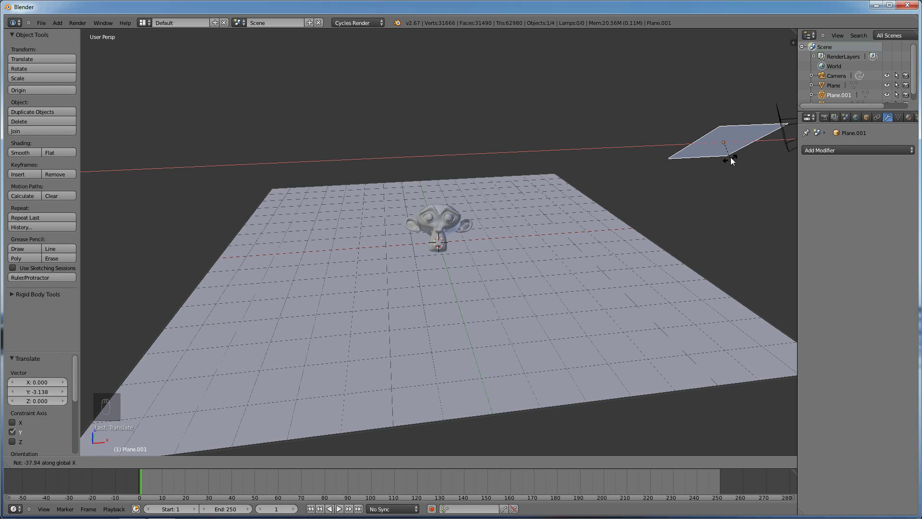
{"action": "left_click_drag", "start_coordinate": [737, 153], "coordinate": [601, 169]}
{"action": "key", "text": "r"}
{"action": "left_click_drag", "start_coordinate": [694, 206], "coordinate": [672, 208]}
{"action": "left_click_drag", "start_coordinate": [651, 212], "coordinate": [628, 209]}
{"action": "left_click_drag", "start_coordinate": [627, 209], "coordinate": [549, 260]}
{"action": "key", "text": "g"}
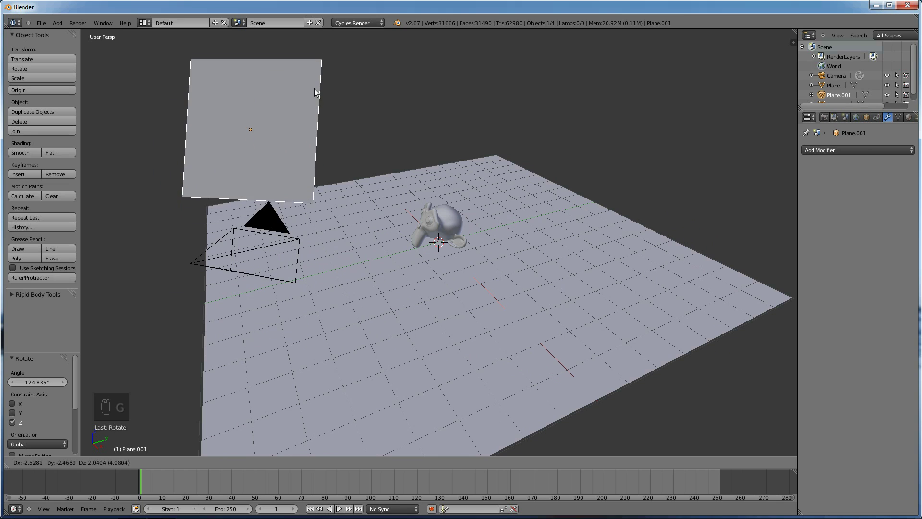
Step: Give Plane.001 a new Diffuse BSDF material, Material.001, while looking across the floor
{"action": "middle_click", "coordinate": [321, 72]}
{"action": "middle_click", "coordinate": [459, 216]}
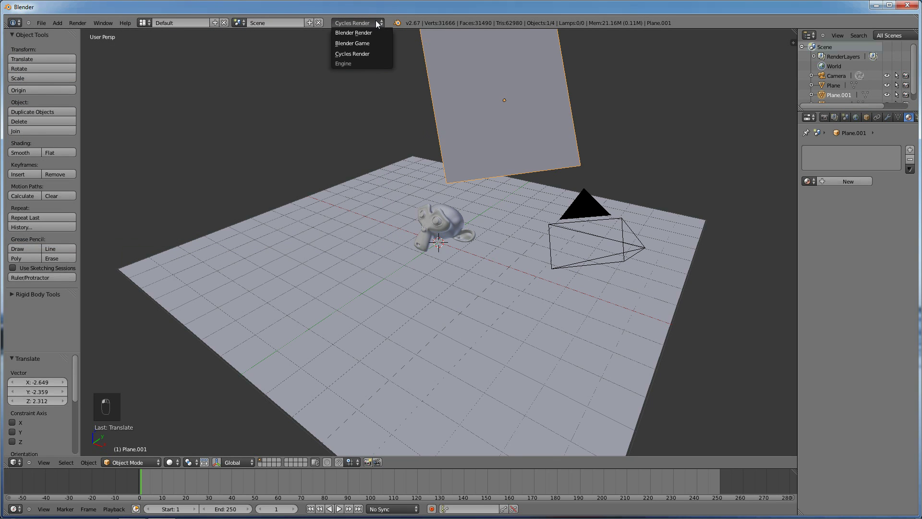
{"action": "left_click_drag", "start_coordinate": [903, 248], "coordinate": [524, 234]}
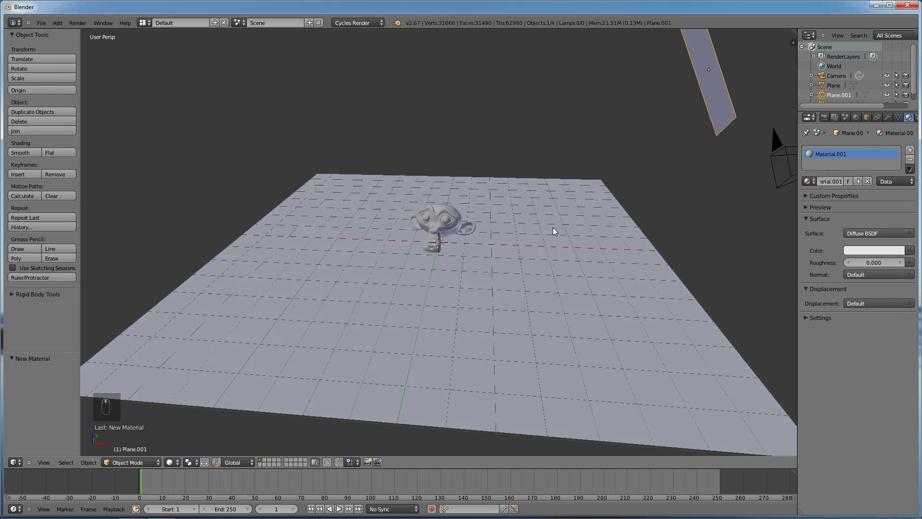
Step: Set the overhead plane's material to an Emission shader with strength 18
{"action": "middle_click", "coordinate": [561, 230]}
{"action": "middle_click", "coordinate": [539, 235]}
{"action": "left_click_drag", "start_coordinate": [533, 232], "coordinate": [800, 365]}
{"action": "left_click_drag", "start_coordinate": [800, 366], "coordinate": [809, 210]}
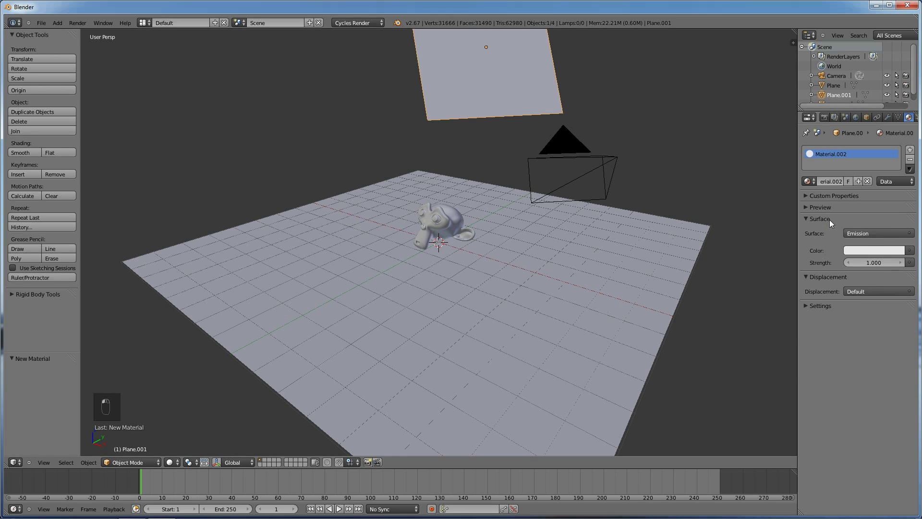
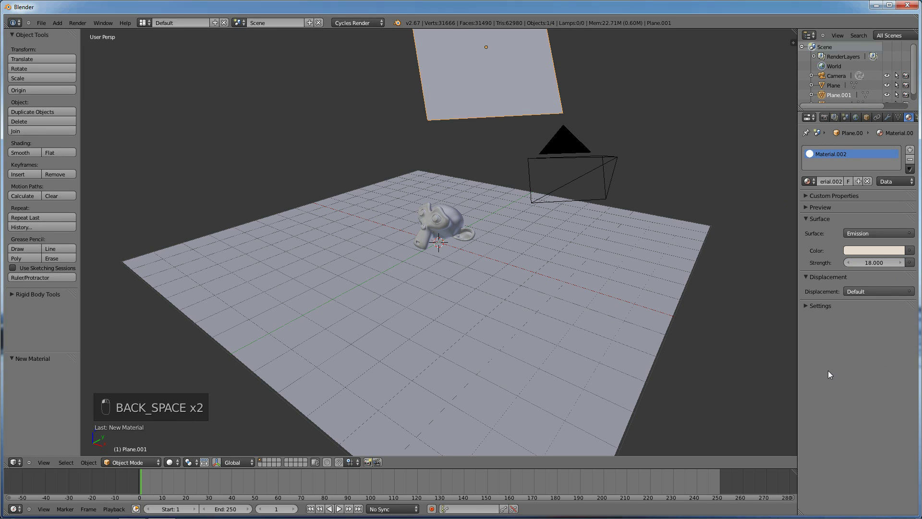
{"action": "middle_click", "coordinate": [745, 359]}
{"action": "middle_click", "coordinate": [777, 361]}
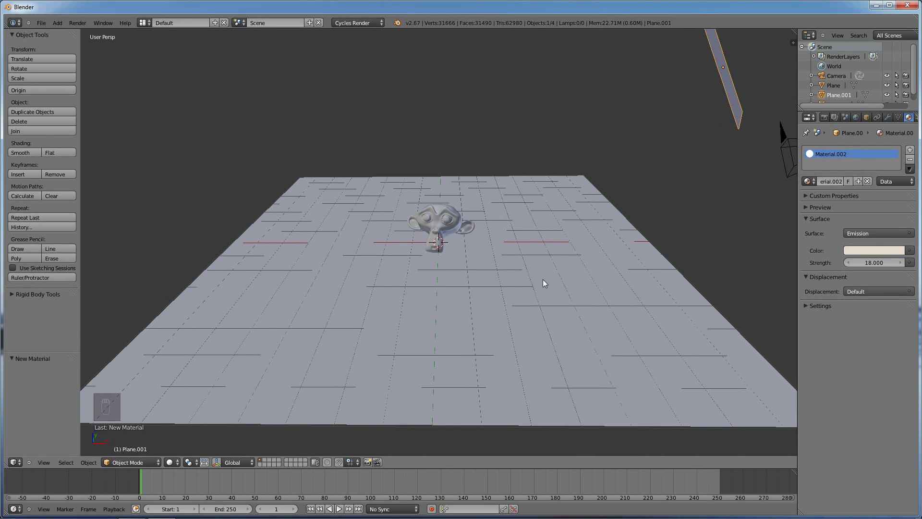
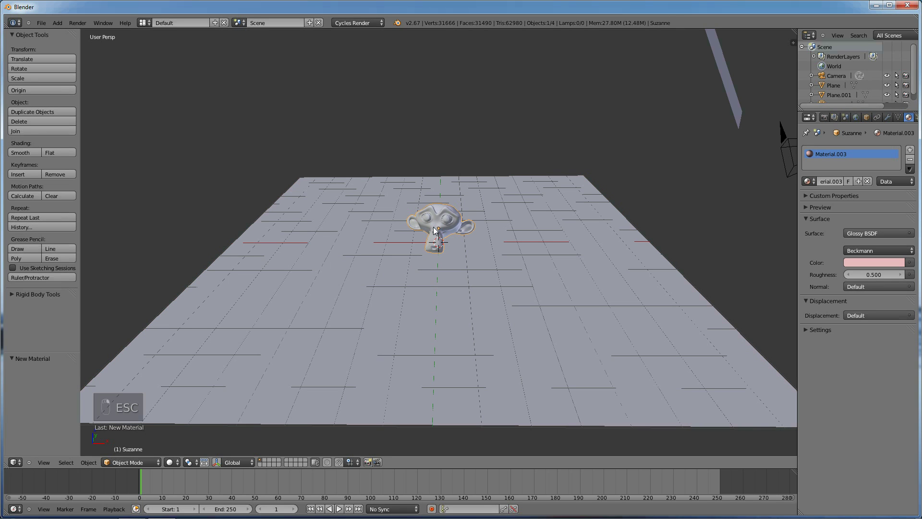
Step: Turn the pink glossy Suzanne around her vertical axis and confirm the rotation
{"action": "key", "text": "r"}
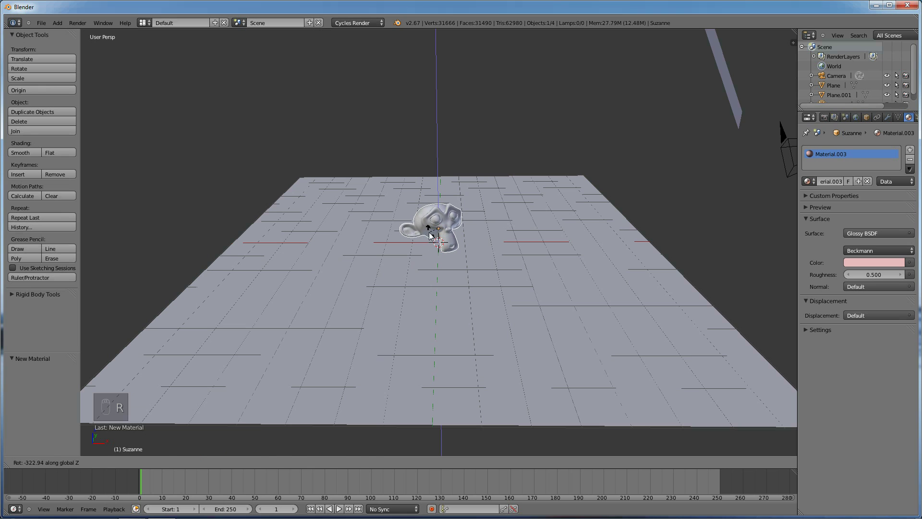
{"action": "left_click_drag", "start_coordinate": [432, 236], "coordinate": [533, 267]}
{"action": "left_click", "coordinate": [529, 268]}
Step: Orbit the 3D view to inspect Suzanne and the emissive plane from a new angle
{"action": "left_click_drag", "start_coordinate": [489, 269], "coordinate": [481, 266]}
{"action": "middle_click", "coordinate": [491, 282]}
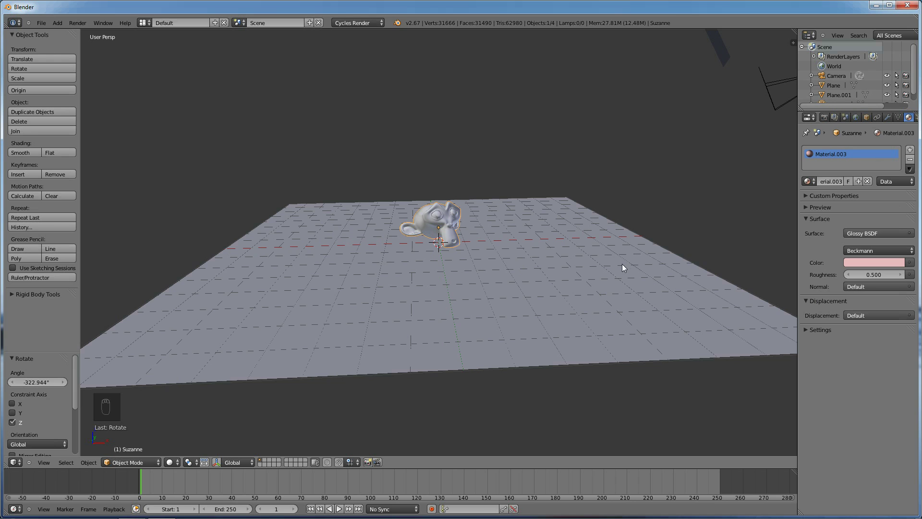
{"action": "middle_click", "coordinate": [615, 274]}
{"action": "middle_click", "coordinate": [604, 286]}
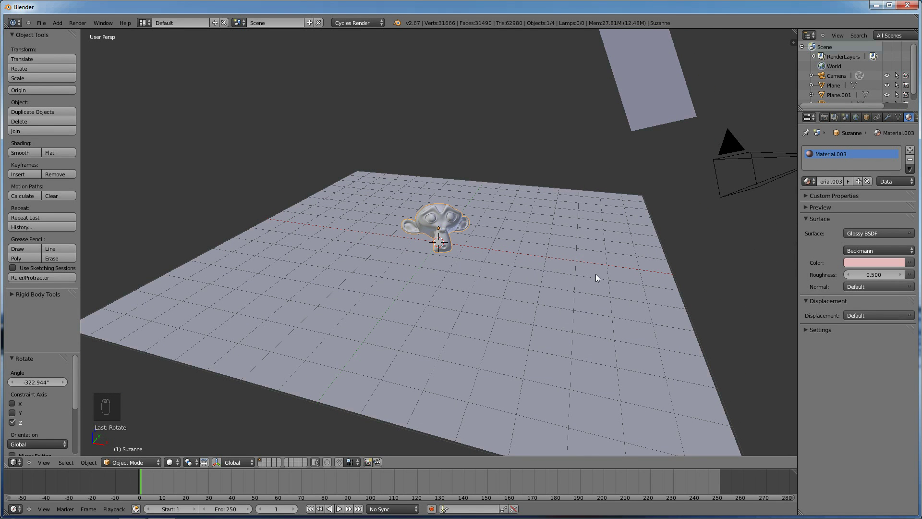
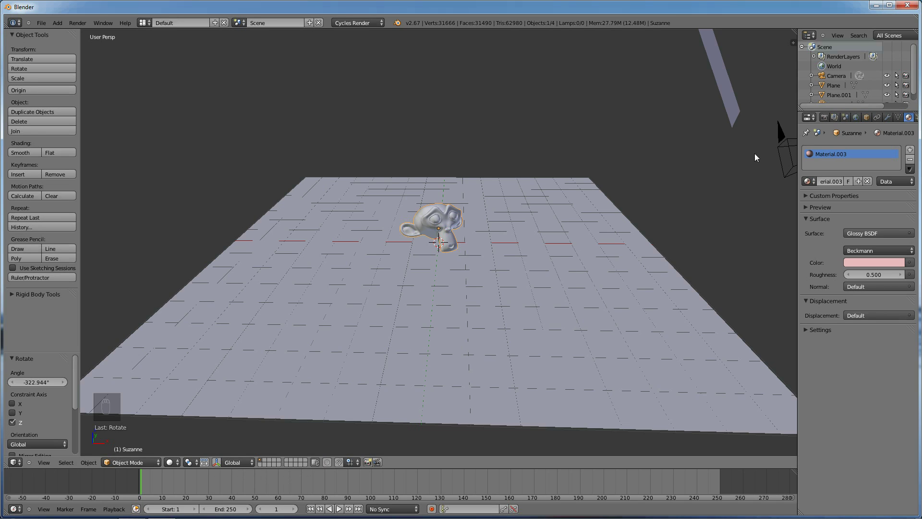
Step: Expand the Dimensions panel showing 1920×1080 at 50%, frames 1–250 at 24 fps
{"action": "left_click_drag", "start_coordinate": [828, 122], "coordinate": [837, 331]}
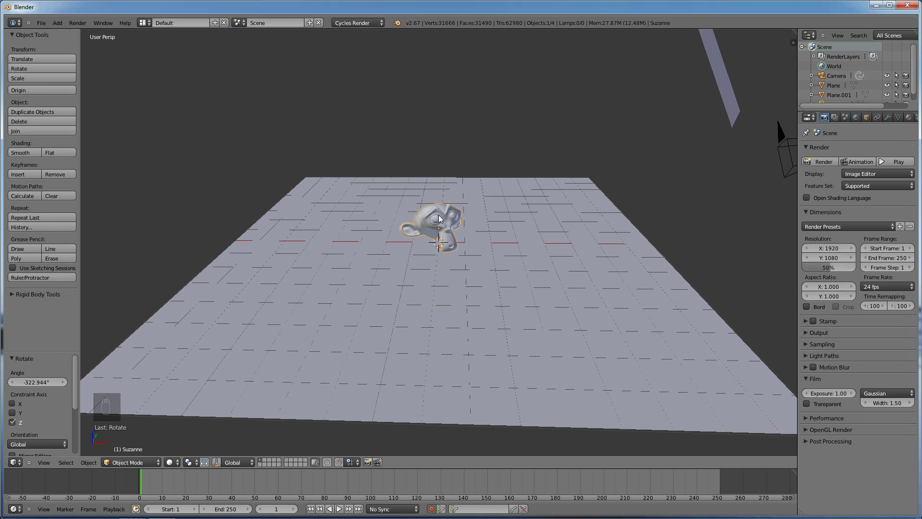
Step: Key Suzanne's starting position at frame 1 and scrub the playhead to frame 20
{"action": "key", "text": "g"}
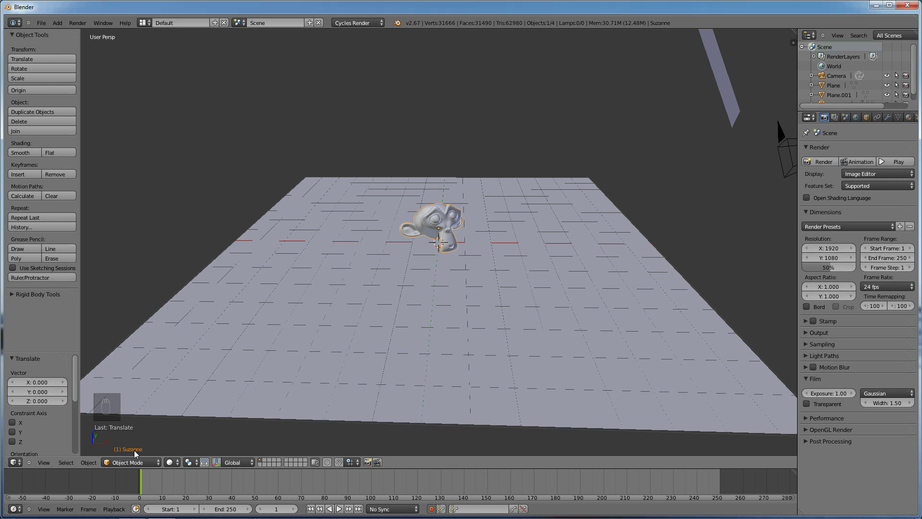
{"action": "left_click_drag", "start_coordinate": [147, 486], "coordinate": [163, 486]}
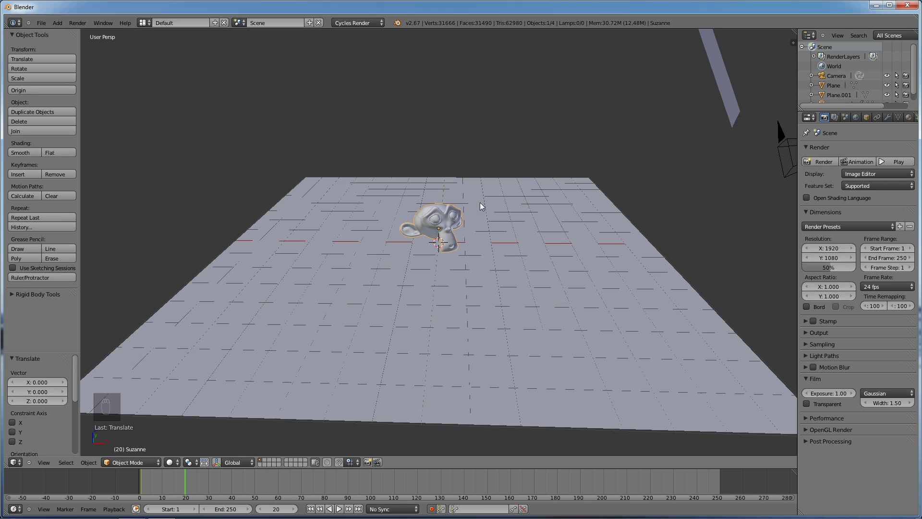
Step: Raise Suzanne about 3.9 units along Z at frame 20, auto-keyed, then scrub to frame 41
{"action": "key", "text": "g"}
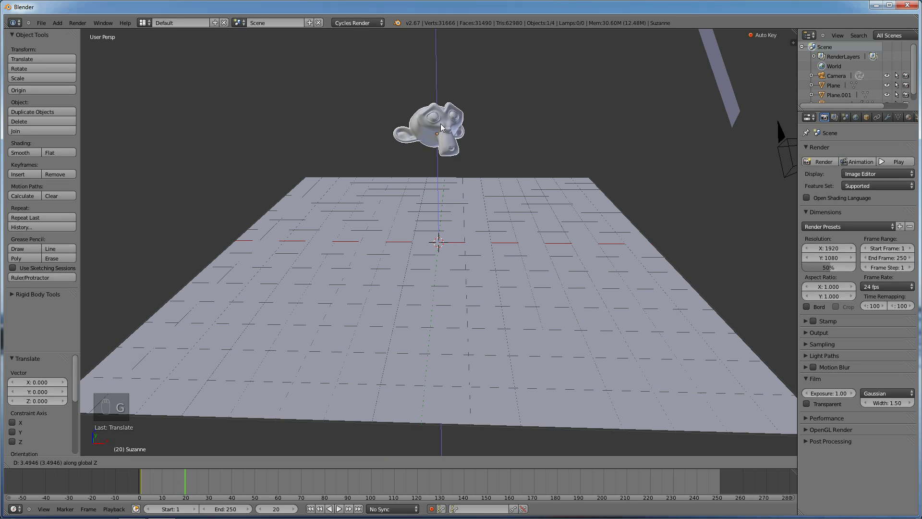
{"action": "left_click_drag", "start_coordinate": [444, 116], "coordinate": [151, 489]}
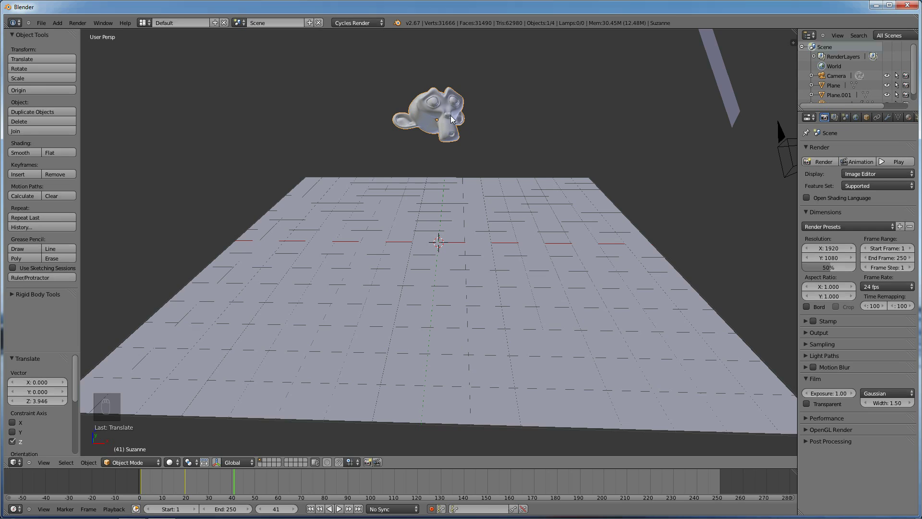
Step: Tilt Suzanne forward around the X axis at frame 41 and confirm the keyed rotation
{"action": "key", "text": "r"}
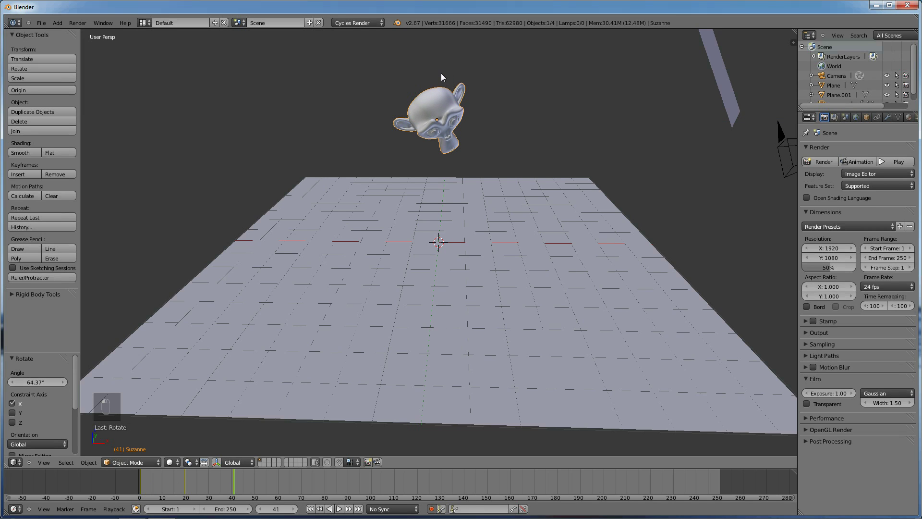
{"action": "key", "text": "r"}
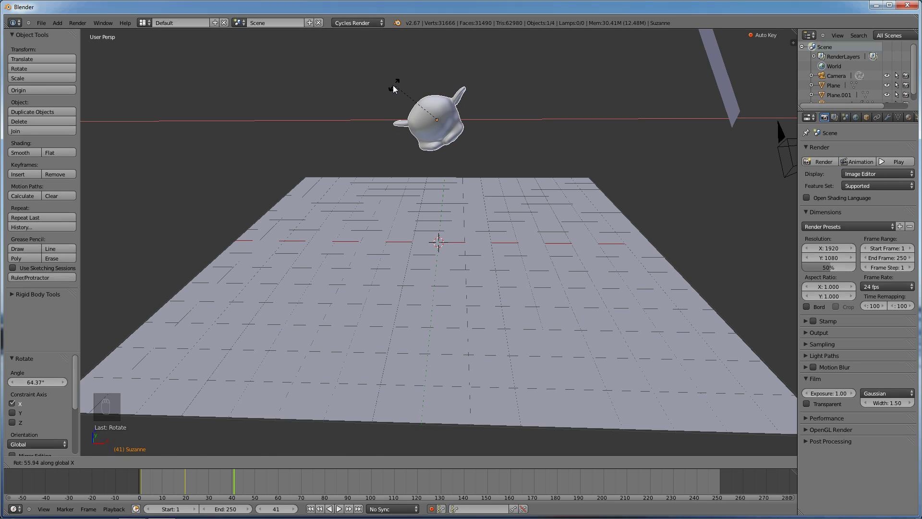
{"action": "key", "text": "y"}
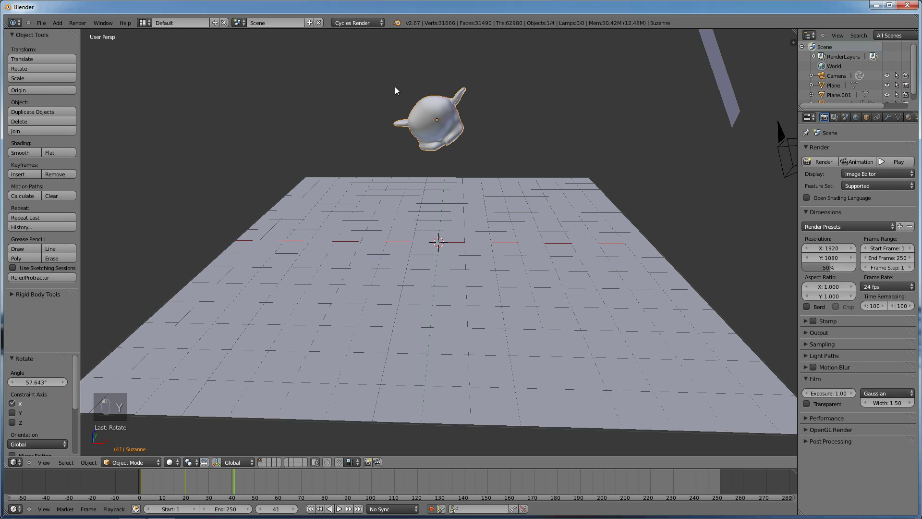
Step: At frame 60, turn Suzanne about 24° around the Y axis and confirm
{"action": "key", "text": "g"}
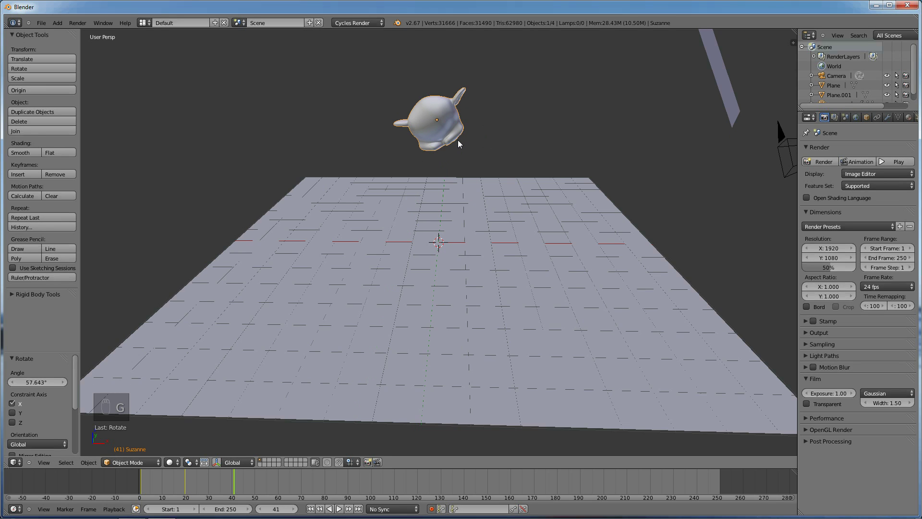
{"action": "key", "text": "y"}
{"action": "key", "text": "r"}
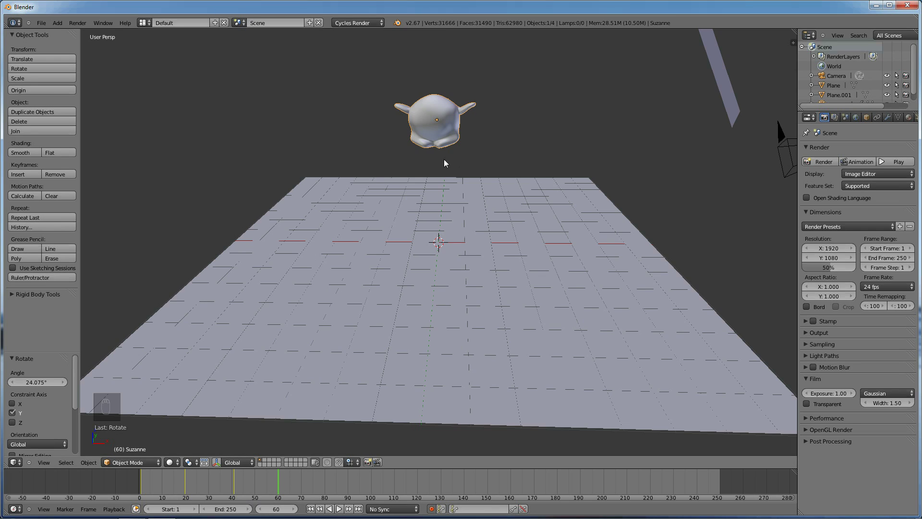
Step: Drop Suzanne about 3.8 units down onto the plane at frame 60, then scrub earlier frames to preview
{"action": "key", "text": "g"}
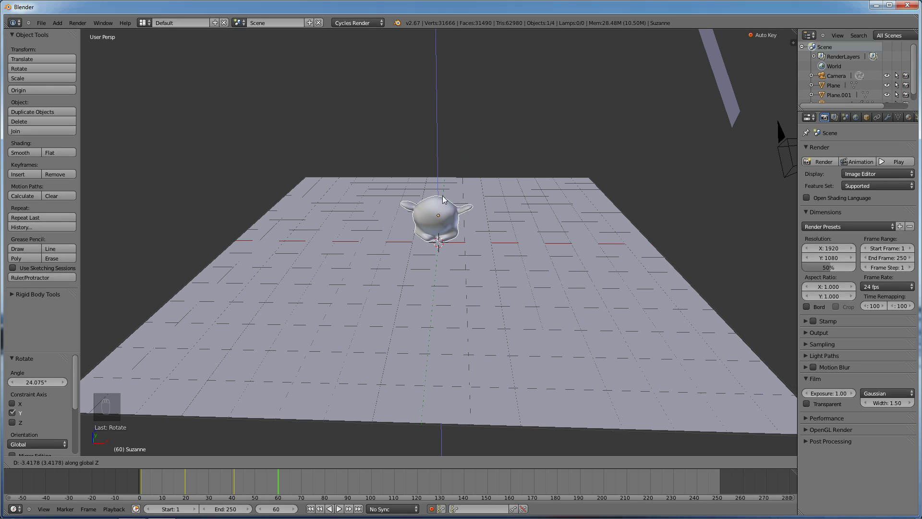
{"action": "left_click_drag", "start_coordinate": [448, 206], "coordinate": [147, 489]}
{"action": "left_click_drag", "start_coordinate": [174, 488], "coordinate": [190, 486]}
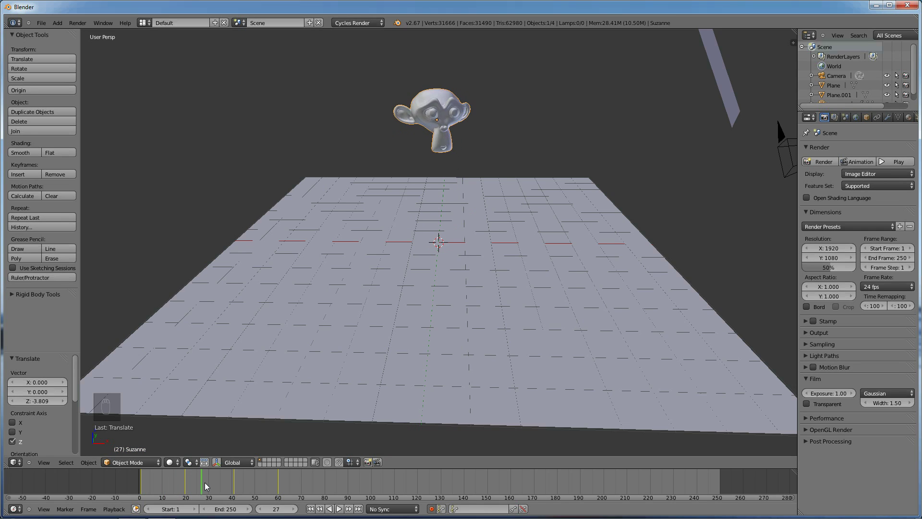
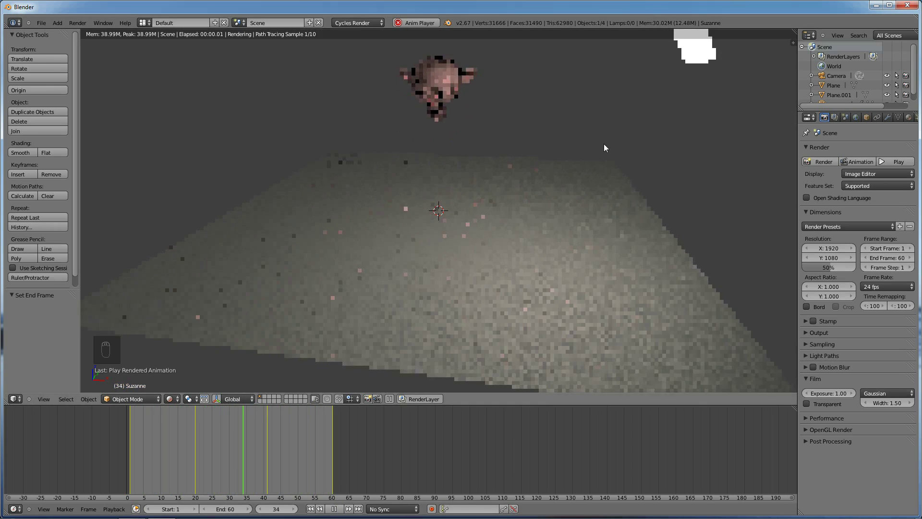
Step: Watch Suzanne's 60-frame flight loop in the Cycles rendered viewport preview
{"action": "middle_click", "coordinate": [630, 160]}
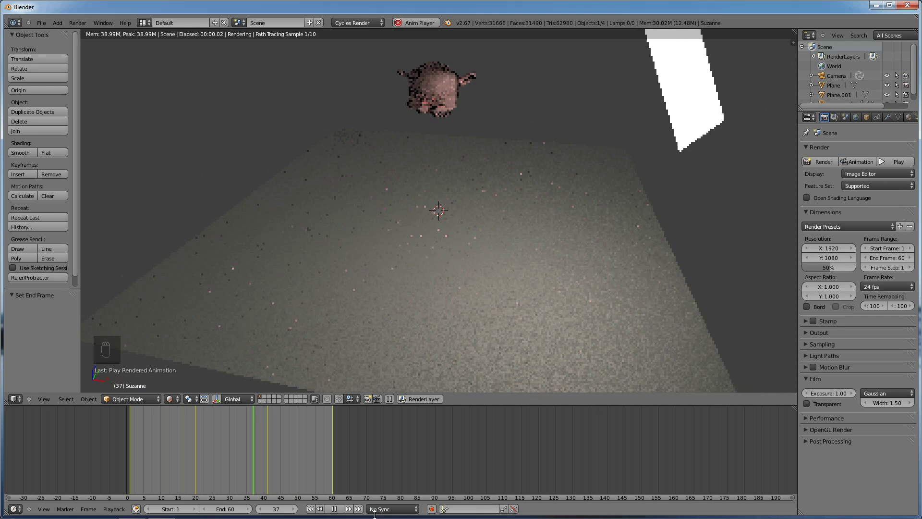
Step: Orbit the 3D view until the plane is seen head-on with Suzanne hovering above it
{"action": "left_click_drag", "start_coordinate": [334, 513], "coordinate": [421, 166]}
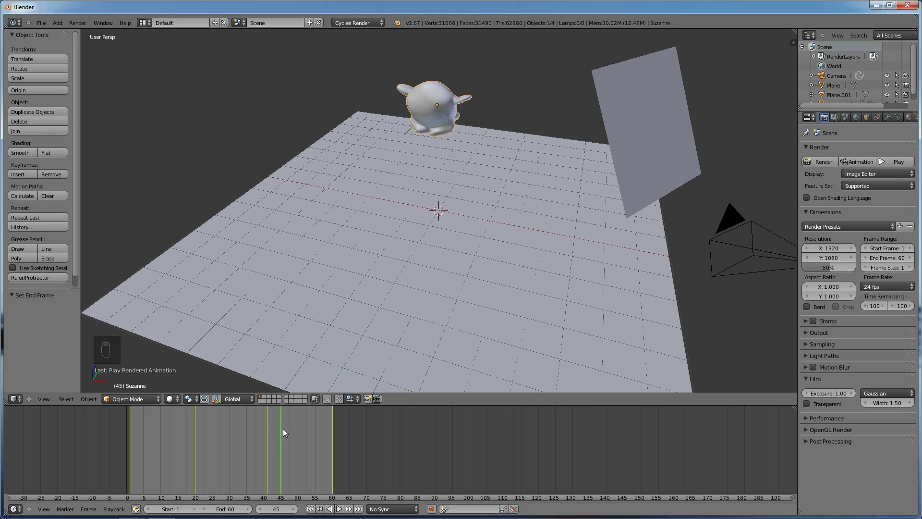
{"action": "left_click_drag", "start_coordinate": [431, 280], "coordinate": [610, 260]}
{"action": "left_click_drag", "start_coordinate": [626, 265], "coordinate": [652, 295]}
{"action": "middle_click", "coordinate": [658, 301]}
{"action": "left_click_drag", "start_coordinate": [556, 276], "coordinate": [491, 264]}
{"action": "middle_click", "coordinate": [473, 264]}
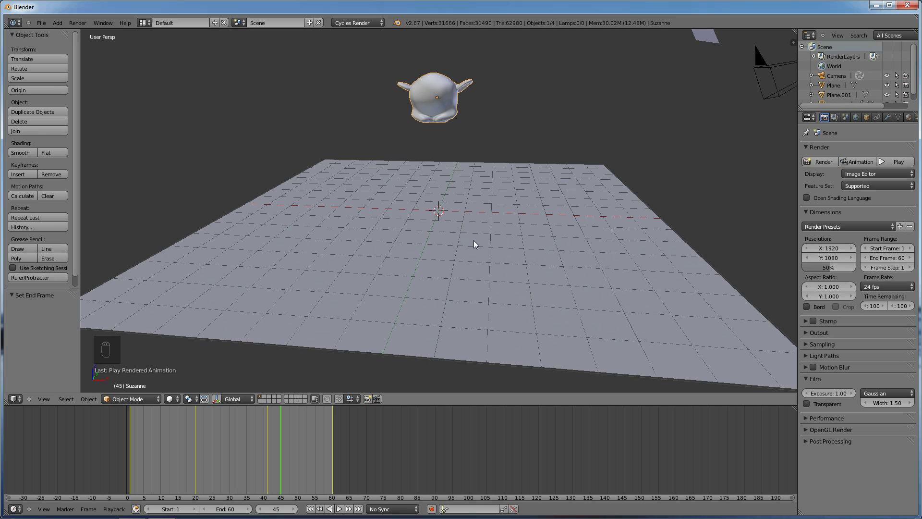